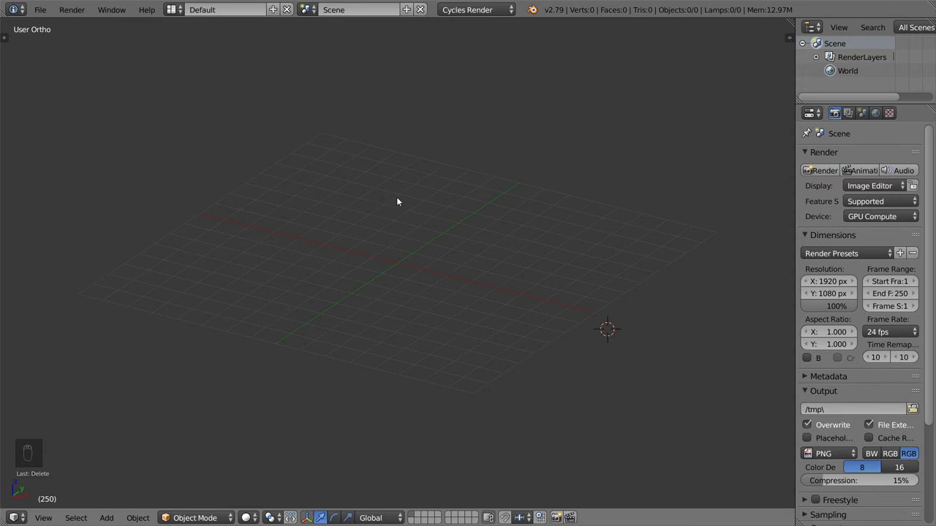
# - Add a UV sphere to the empty scene and scale it along Z into an egg shape
pyautogui.moveTo(392, 195); pyautogui.dragTo(562, 283)
pyautogui.press('shift+c')
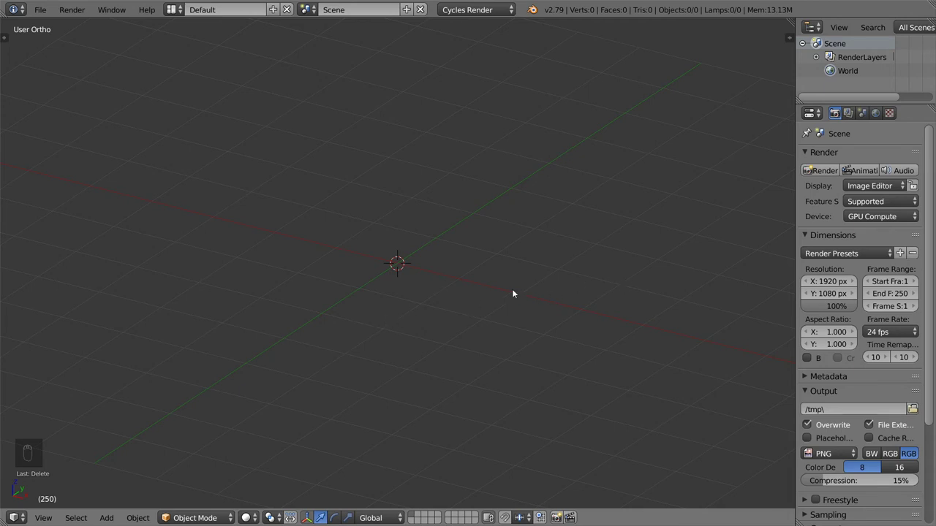
pyautogui.moveTo(513, 288); pyautogui.dragTo(569, 288)
pyautogui.press('shift+a')
pyautogui.click(569, 288)
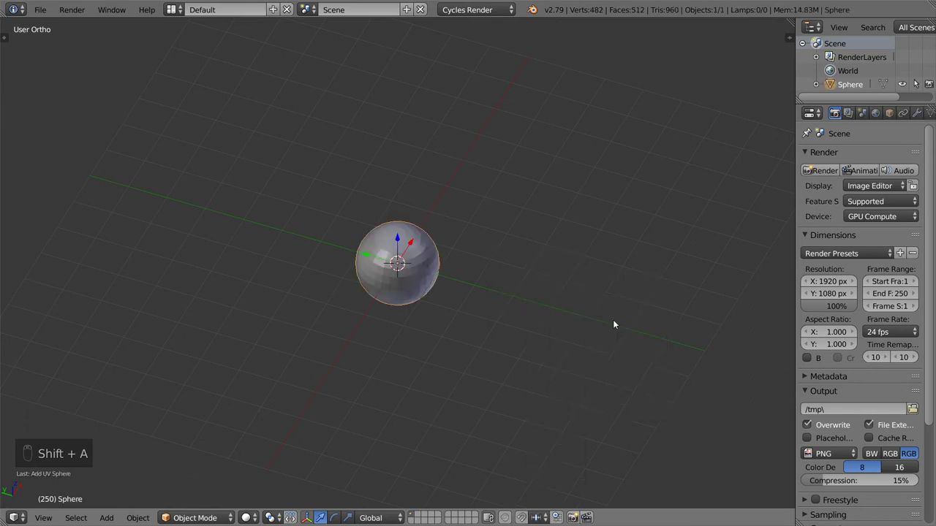
pyautogui.press('s')
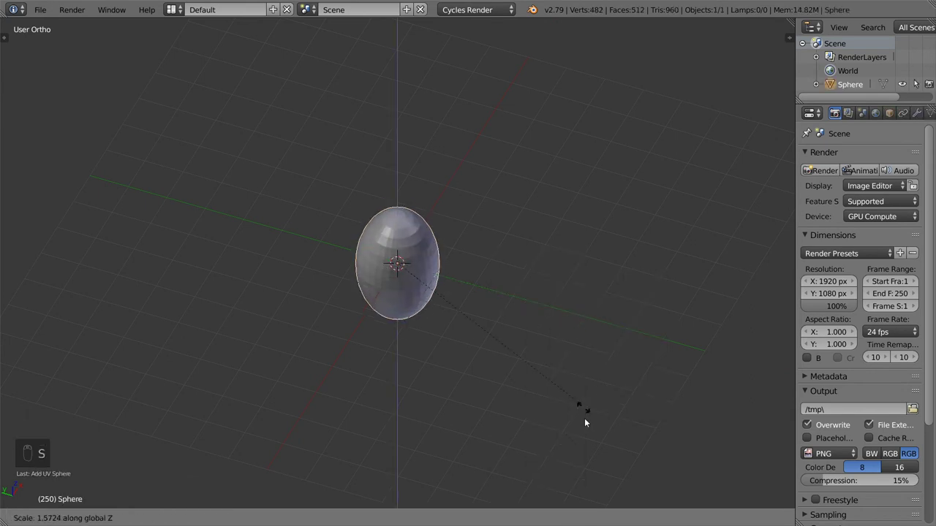
pyautogui.moveTo(473, 320); pyautogui.dragTo(722, 341)
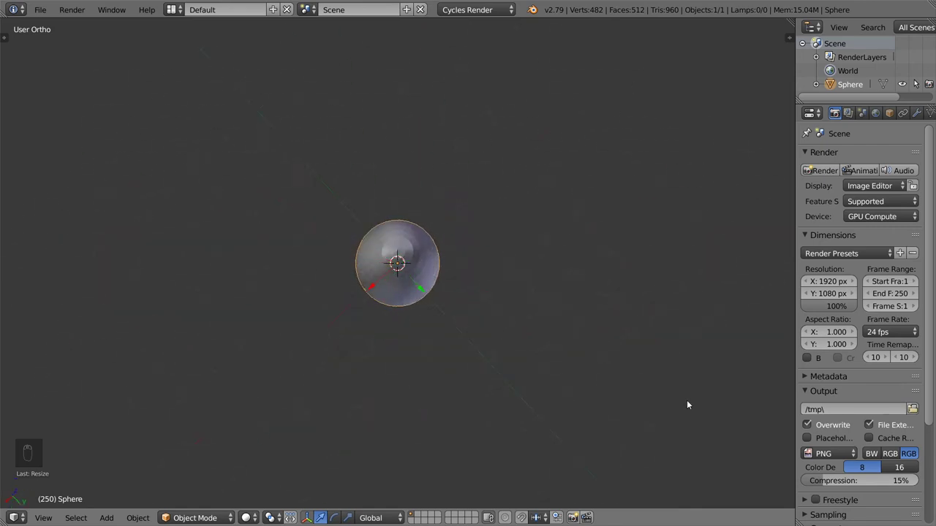
pyautogui.middleClick(49, 436)
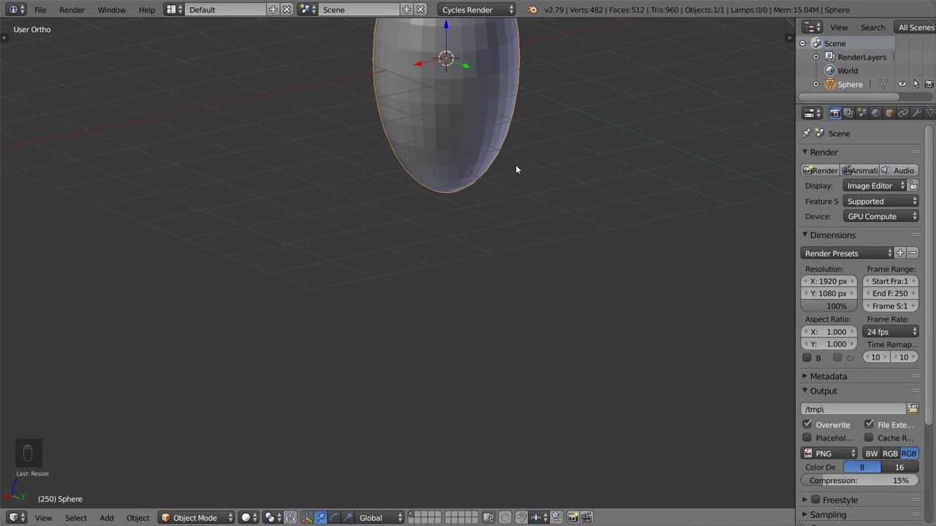
# - Delete the egg-shaped sphere and add a flat plane, viewed from the front
pyautogui.moveTo(480, 273); pyautogui.dragTo(601, 267)
pyautogui.moveTo(600, 267); pyautogui.dragTo(445, 257)
pyautogui.press('KP_1')
pyautogui.press('x')
pyautogui.press('shift+a')
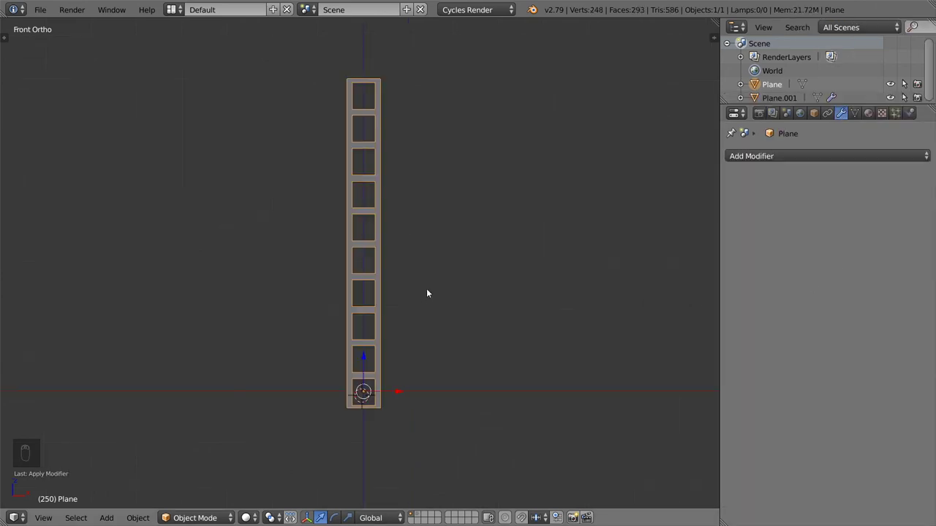
# - Bring in the upright ladder mesh and view it from the side with its vertices deselected
pyautogui.moveTo(448, 272); pyautogui.dragTo(480, 282)
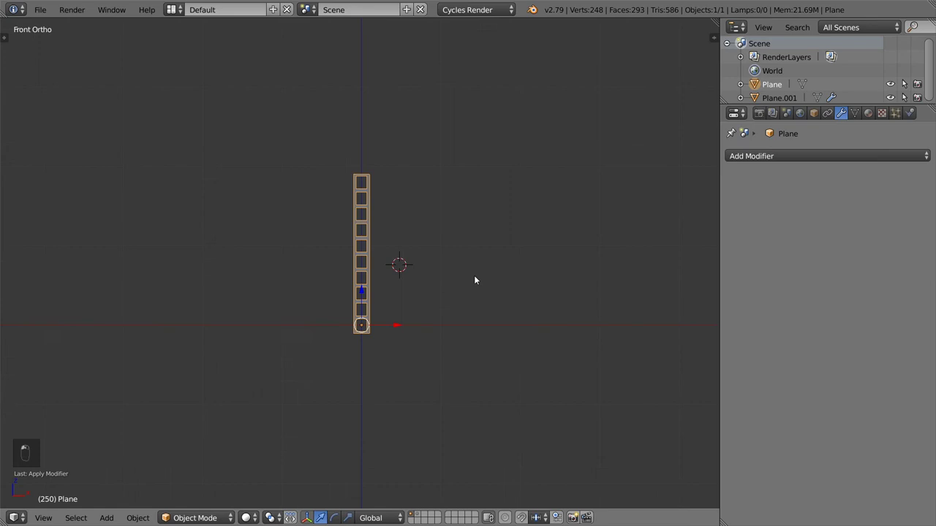
pyautogui.click(480, 282)
pyautogui.press('KP_3')
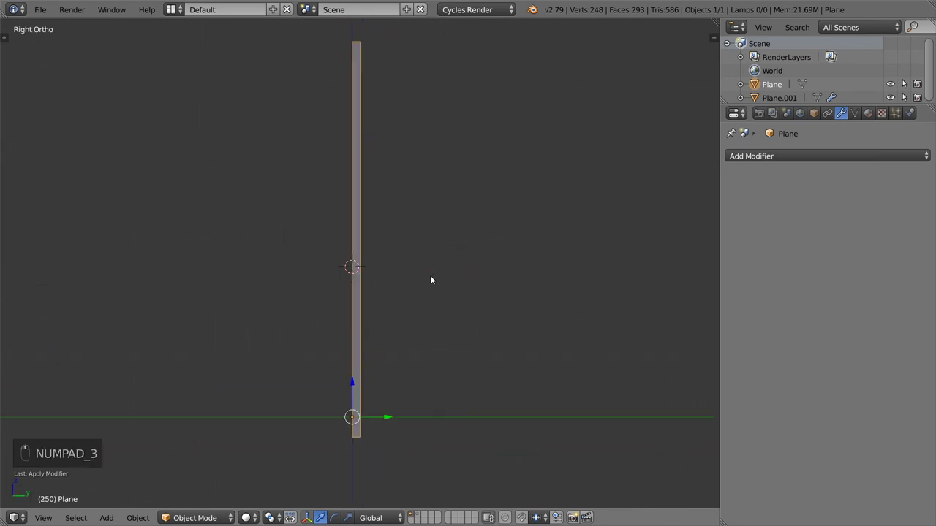
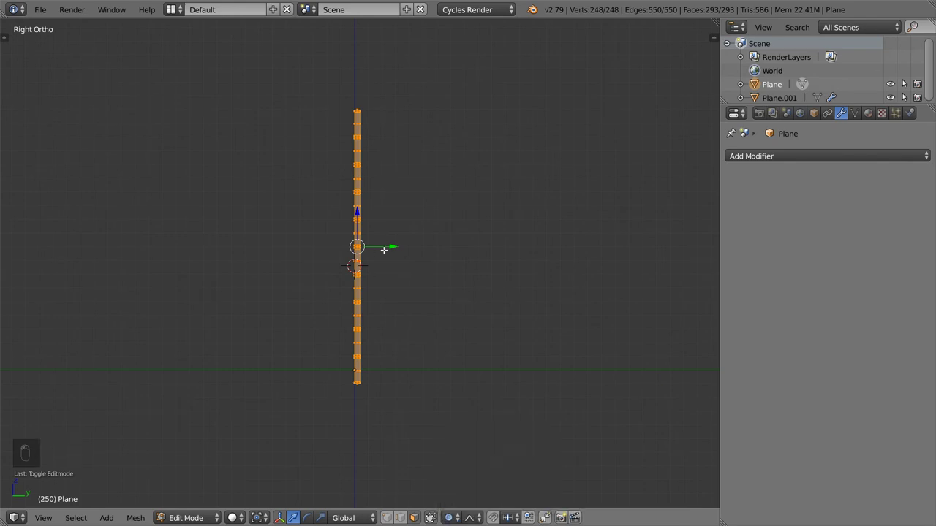
pyautogui.press('shift+z')
pyautogui.press('z')
# - Try a proportional bend of the ladder's middle vertices, undo it and return to Object Mode facing front
pyautogui.press('a')
pyautogui.press('b')
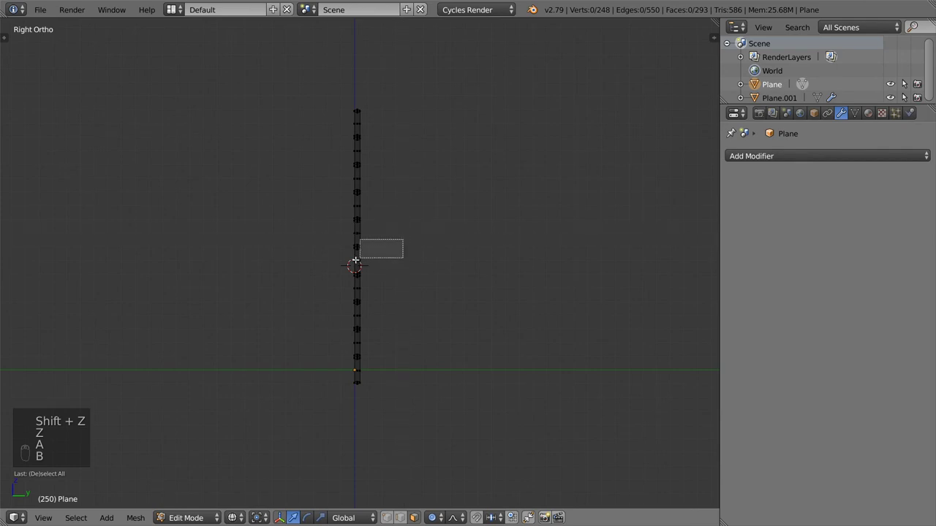
pyautogui.press('g')
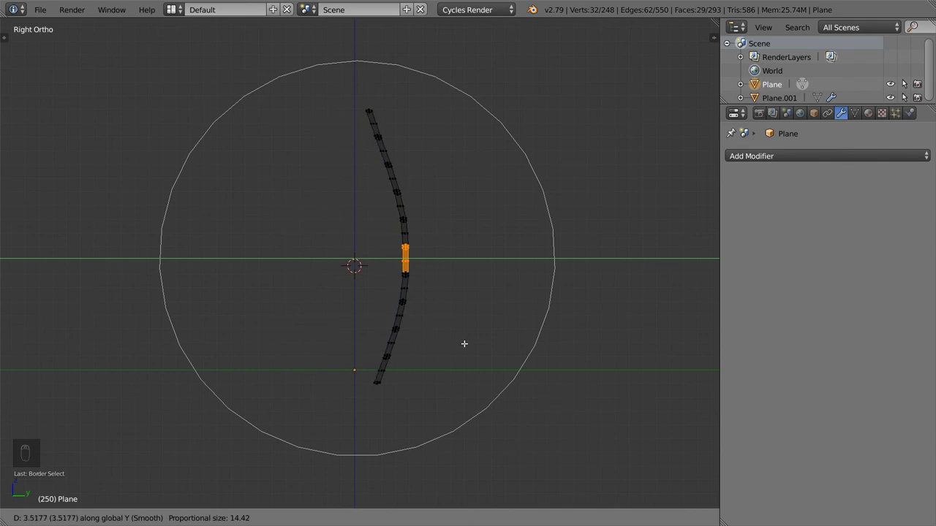
pyautogui.press('ctrl+z')
pyautogui.press('Tab')
pyautogui.press('KP_1')
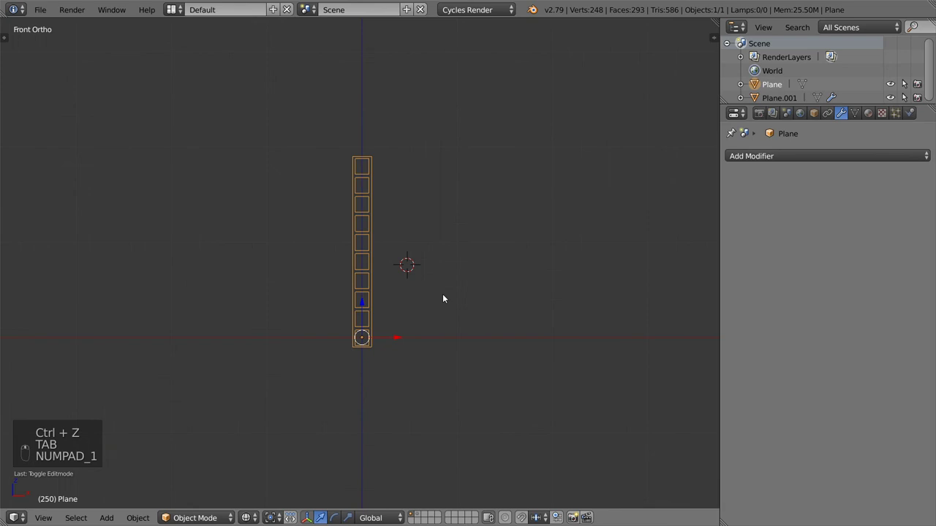
# - Add a lattice and stretch it along Z so it covers the ladder's full height
pyautogui.press('shift+c')
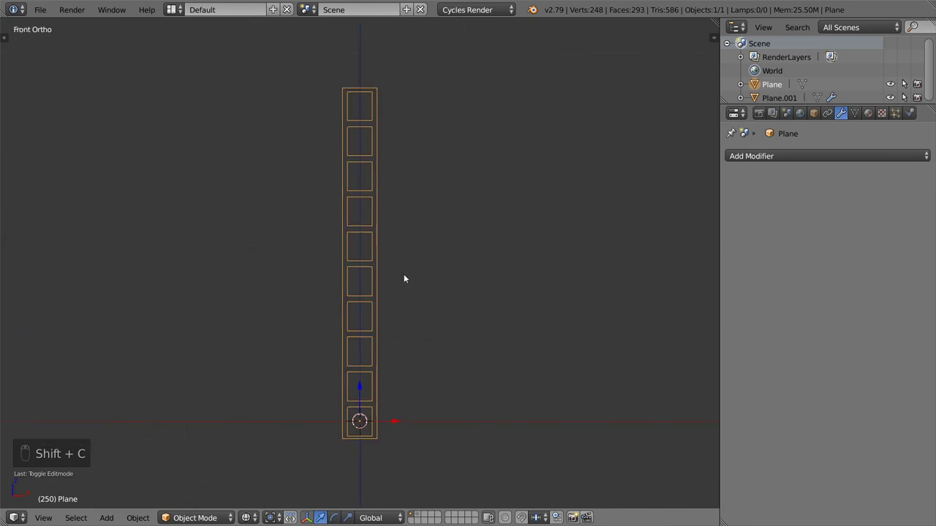
pyautogui.press('shift+a')
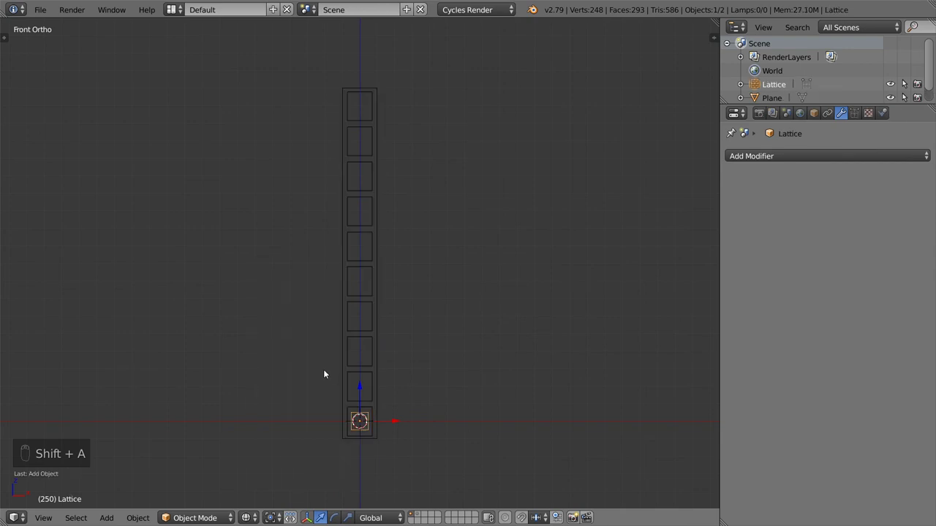
pyautogui.press('s')
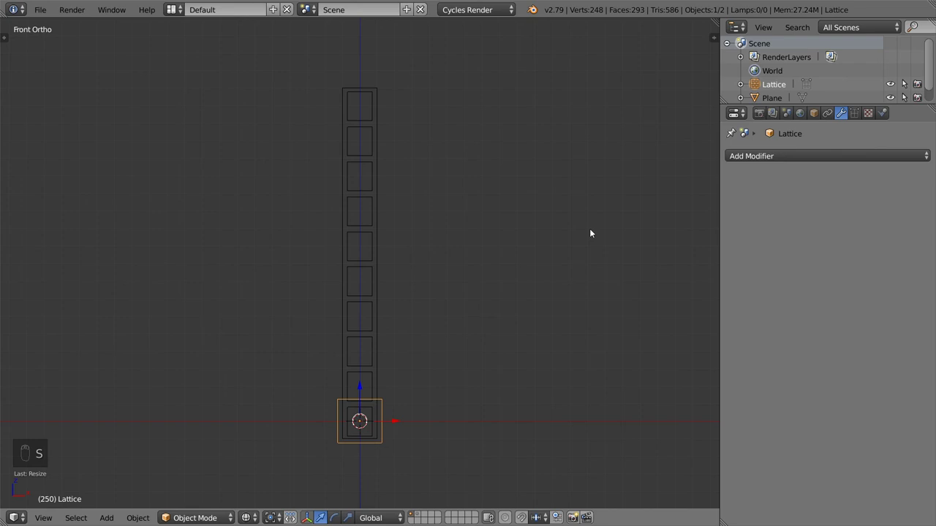
pyautogui.press('g')
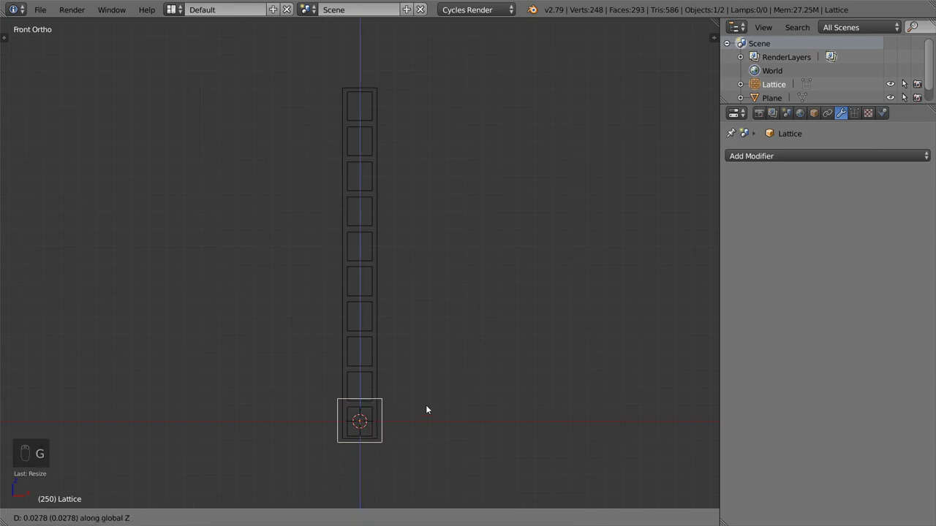
pyautogui.press('s')
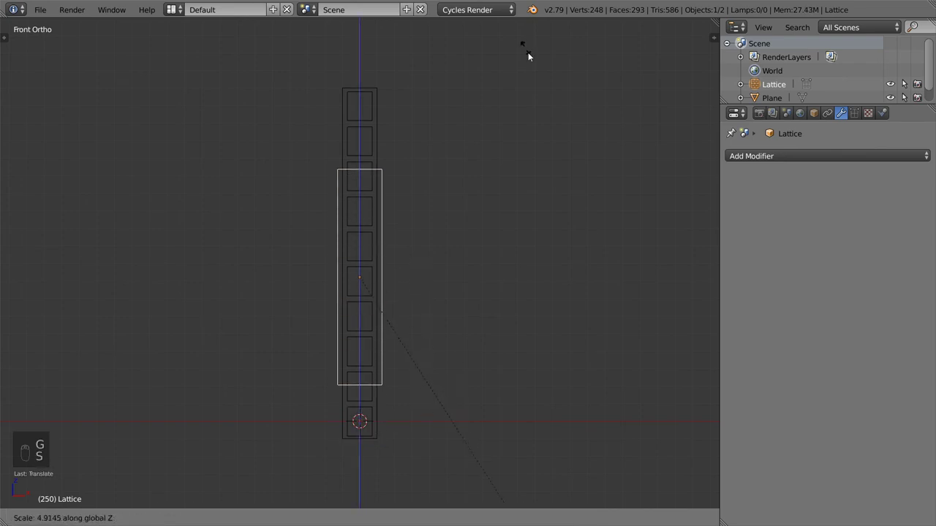
# - Give the ladder a Lattice modifier whose Object is the new lattice
pyautogui.moveTo(867, 118); pyautogui.dragTo(779, 225)
pyautogui.moveTo(829, 211); pyautogui.dragTo(797, 224)
pyautogui.moveTo(847, 131); pyautogui.dragTo(859, 157)
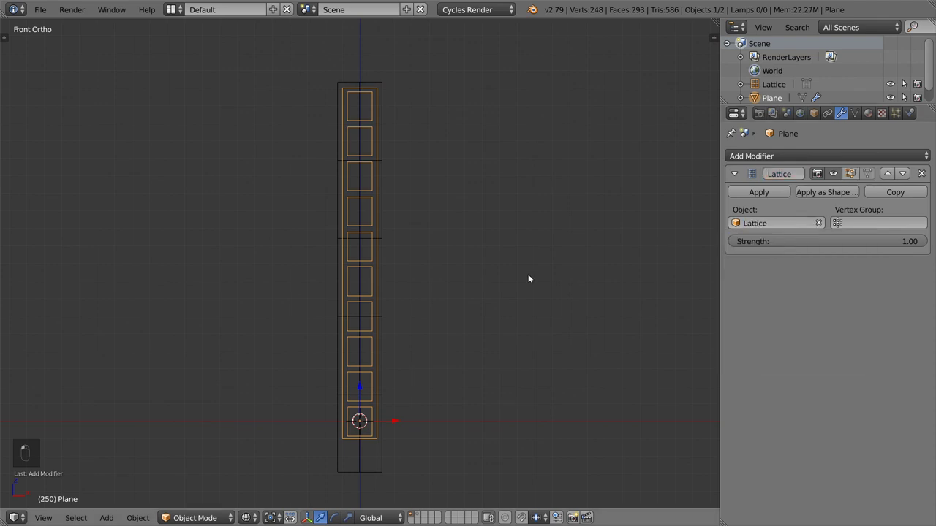
# - Select the lattice and enter Edit Mode on its points, seen from the side
pyautogui.moveTo(392, 250); pyautogui.dragTo(403, 275)
pyautogui.press('KP_3')
pyautogui.click(400, 285)
pyautogui.press('Tab')
pyautogui.press('a')
# - Box-select the lattice's middle points and try moving them with proportional editing enabled
pyautogui.press('alt+a')
pyautogui.press('a')
pyautogui.press('b')
pyautogui.press('g')
pyautogui.press('o')
pyautogui.press('g')
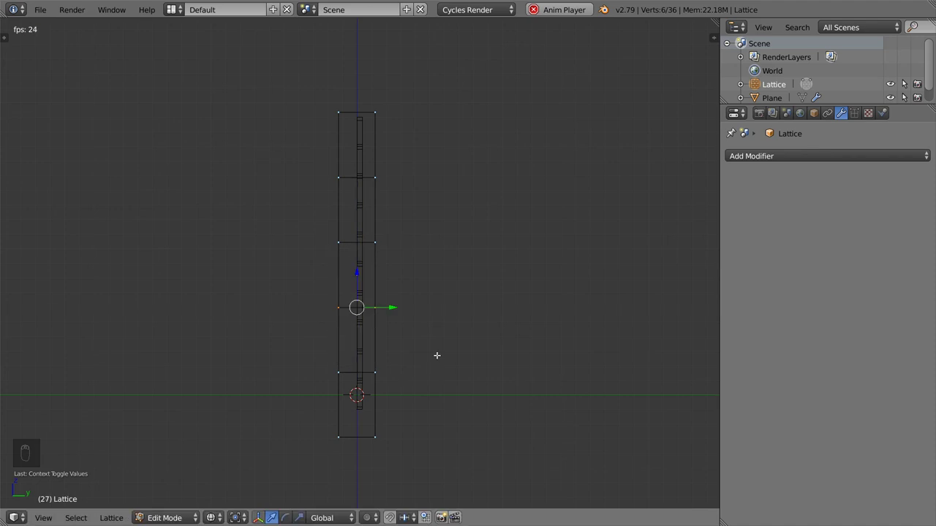
# - Set the lattice resolution to U 3, V 2, W 4 and shift one row of points sideways
pyautogui.press('Tab')
pyautogui.moveTo(859, 115); pyautogui.dragTo(481, 278)
pyautogui.press('Tab')
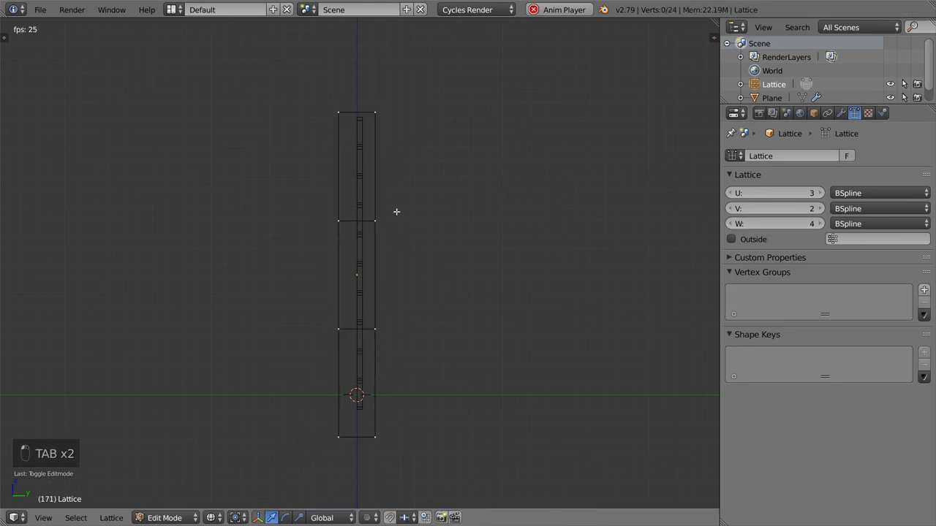
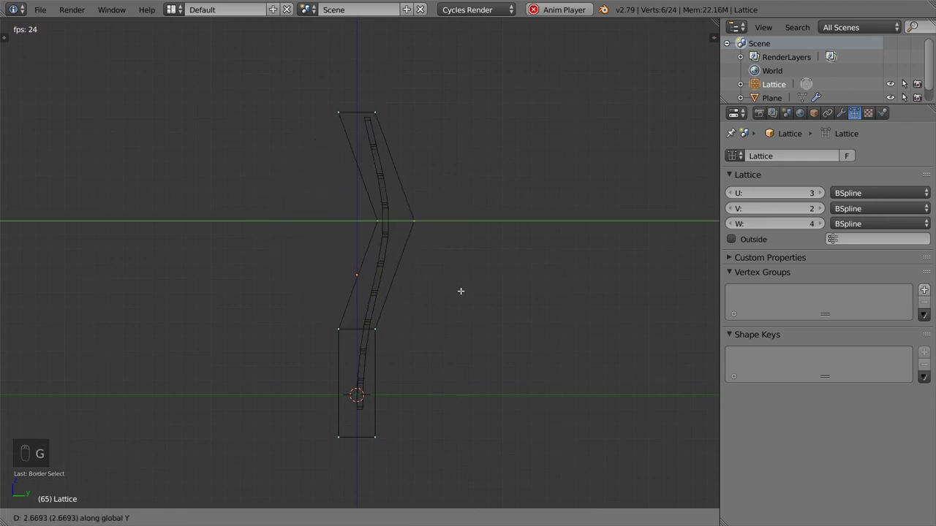
pyautogui.press('alt+a')
pyautogui.press('b')
pyautogui.press('g')
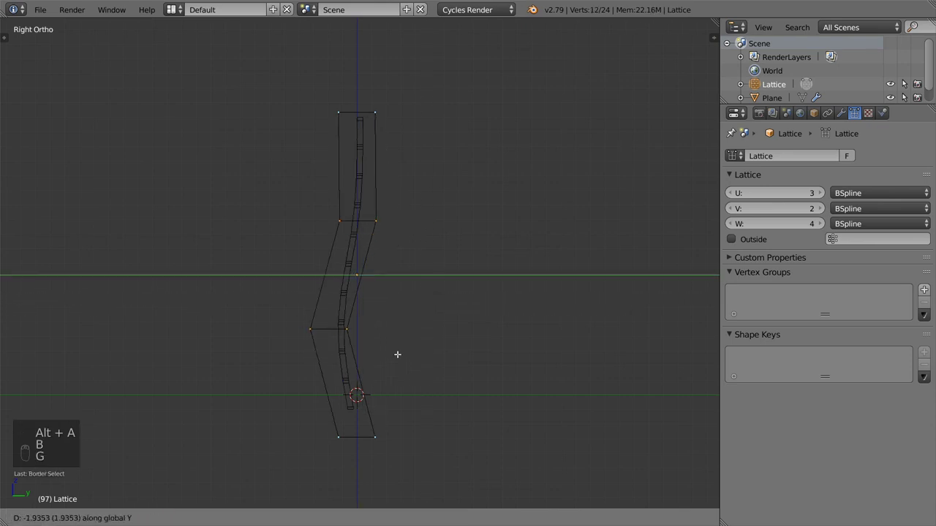
# - Shift further rows of lattice points to bend the ladder into an S-curve, then leave Edit Mode
pyautogui.press('alt+a')
pyautogui.press('Escape')
pyautogui.press('a')
pyautogui.press('b')
pyautogui.press('g')
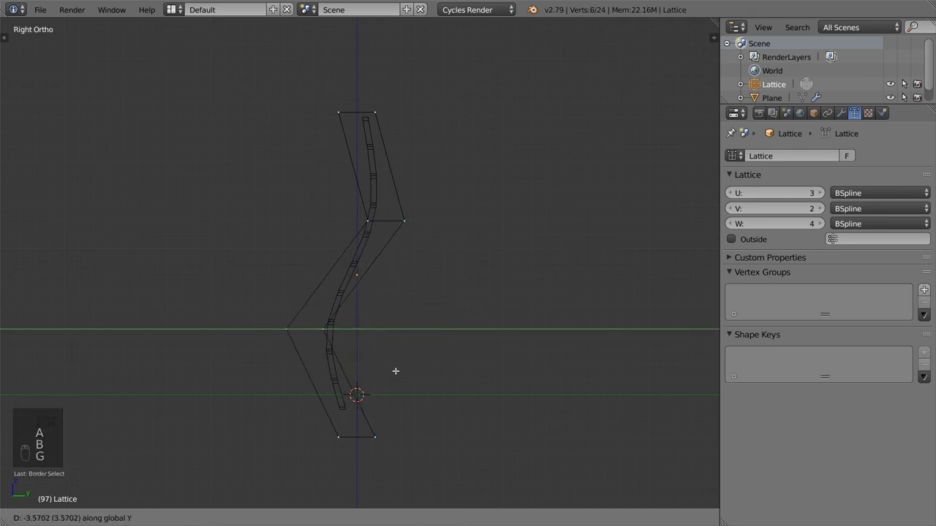
pyautogui.press('Tab')
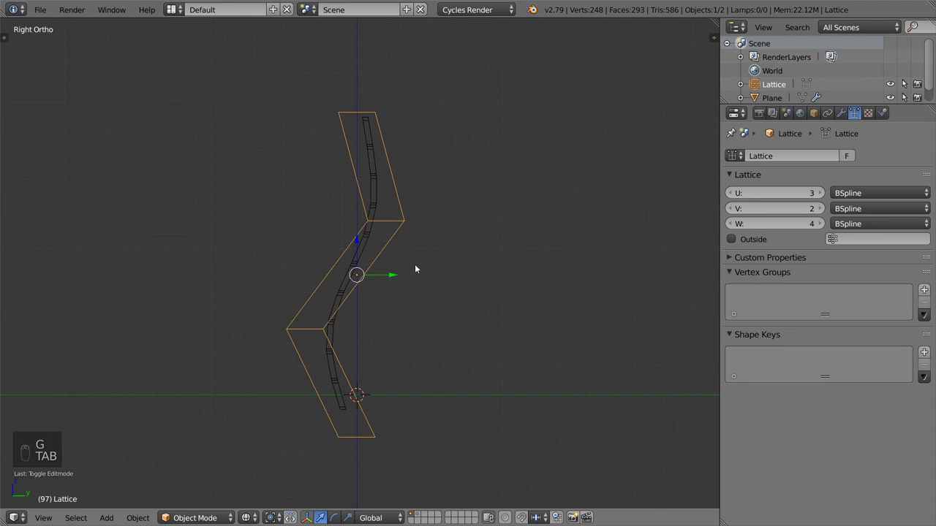
# - Hide the lattice and orbit to show the S-curved ladder as a solid mesh in perspective
pyautogui.press('h')
pyautogui.press('z')
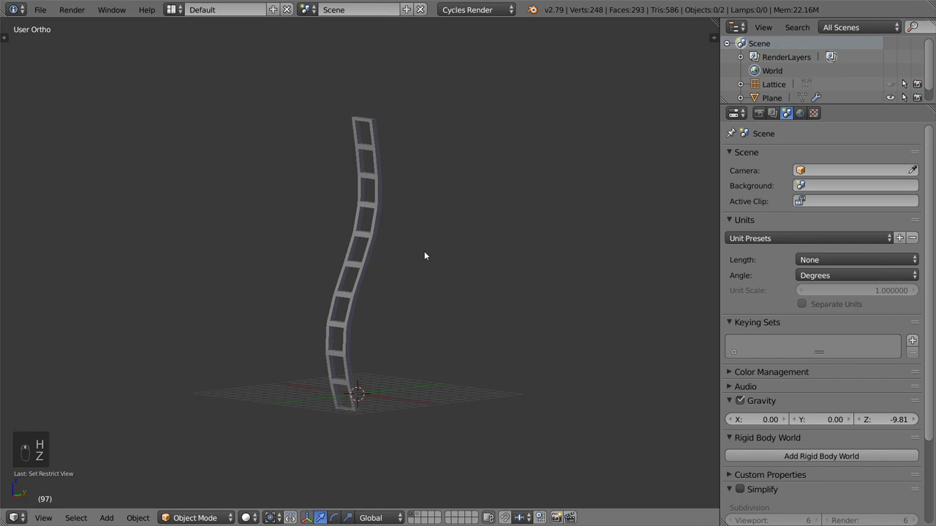
pyautogui.moveTo(430, 248); pyautogui.dragTo(463, 242)
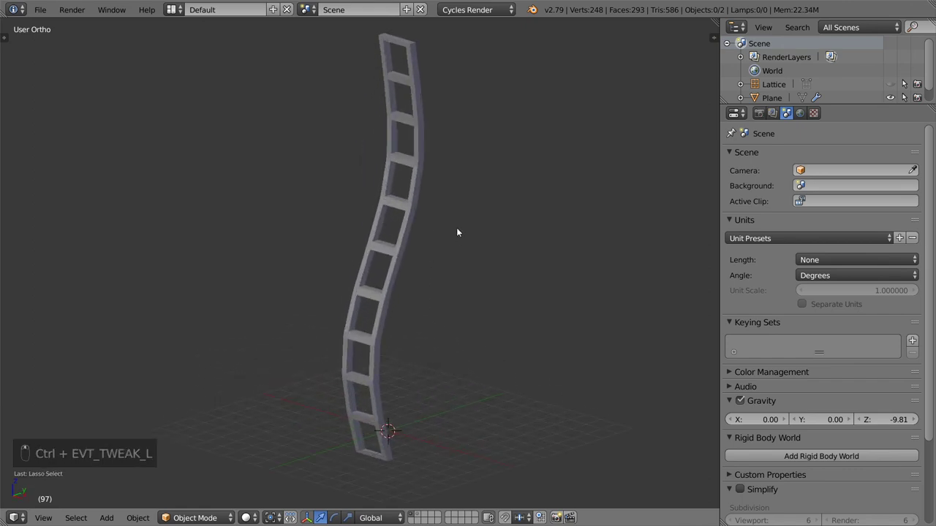